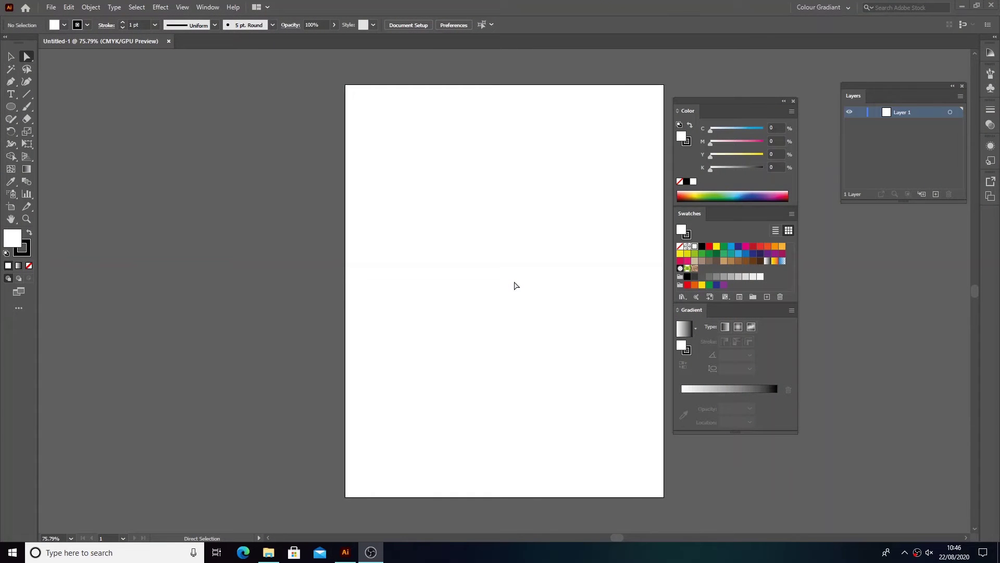
Draw a tall oval with the Ellipse Tool in the upper middle of the artboard.
right_click(11, 112)
left_click_drag(51, 132, 700, 257)
Fill the oval with green and convert it into a gradient mesh object.
left_click(12, 168)
left_click(13, 169)
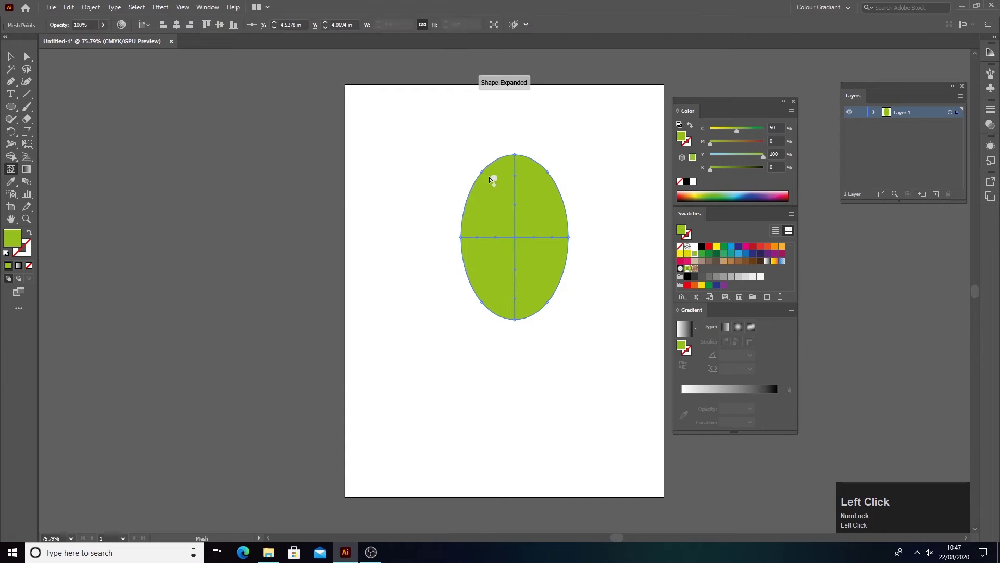
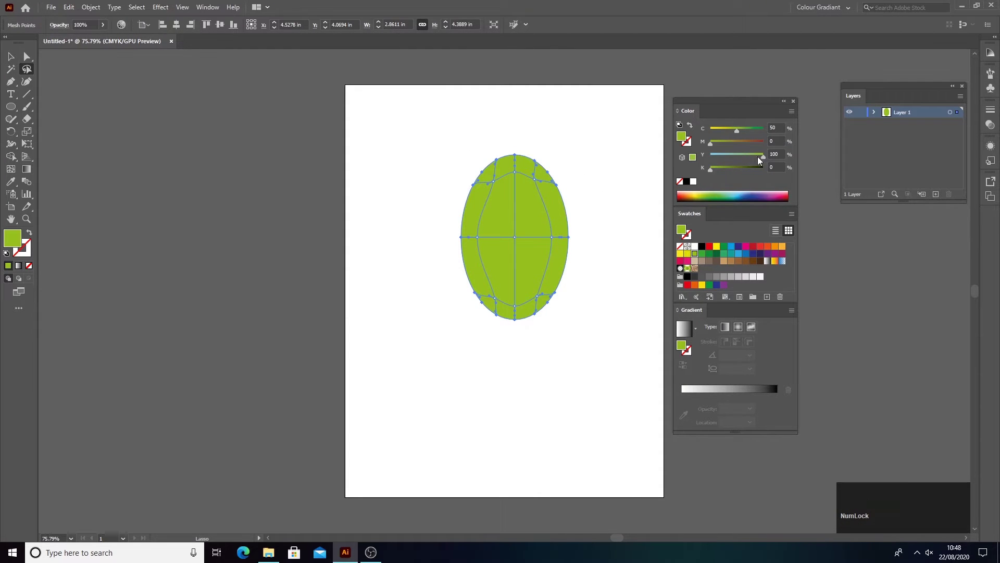
Add mesh lines on the grape's upper left and lighten those points to a pale green highlight.
left_click(716, 176)
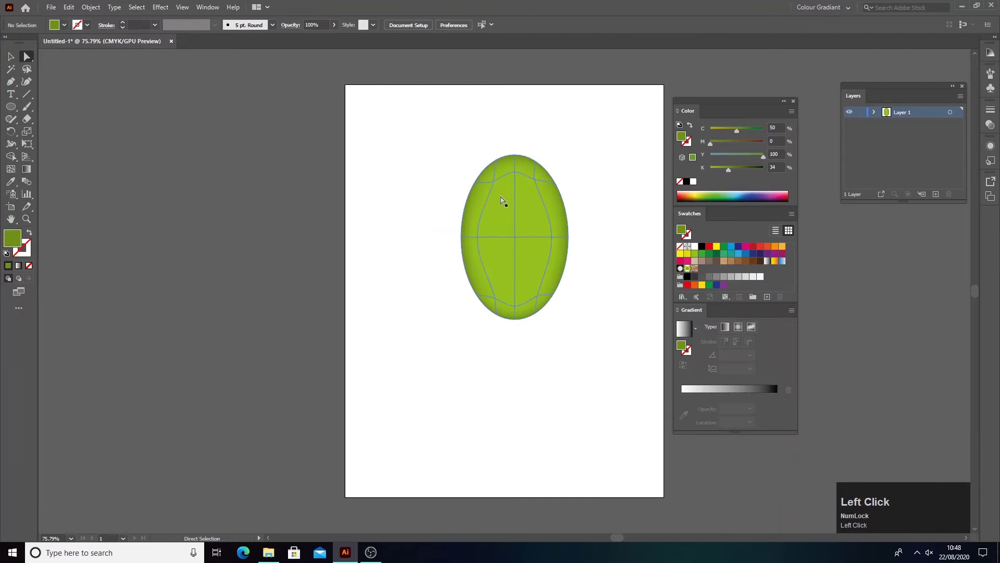
left_click(11, 172)
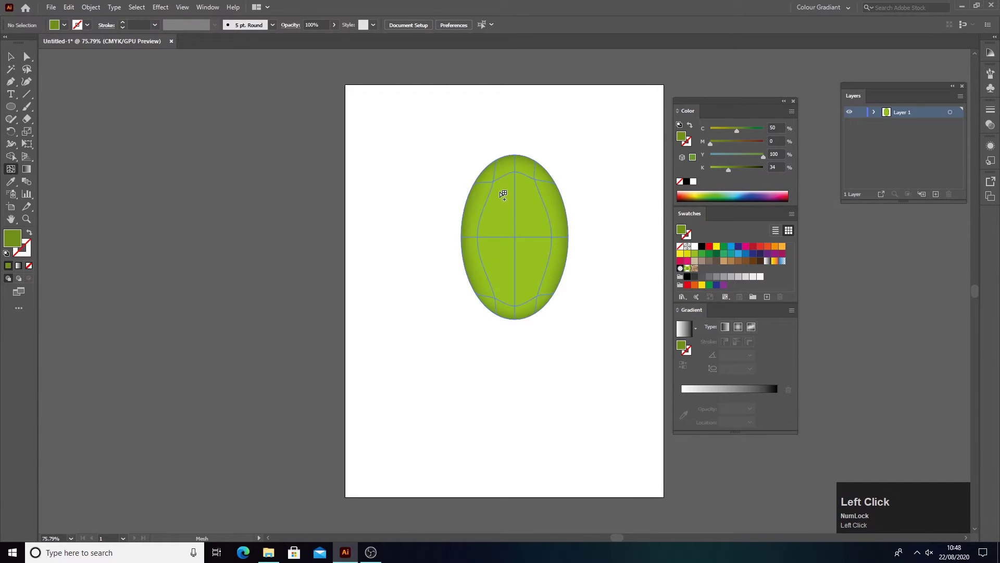
left_click(503, 189)
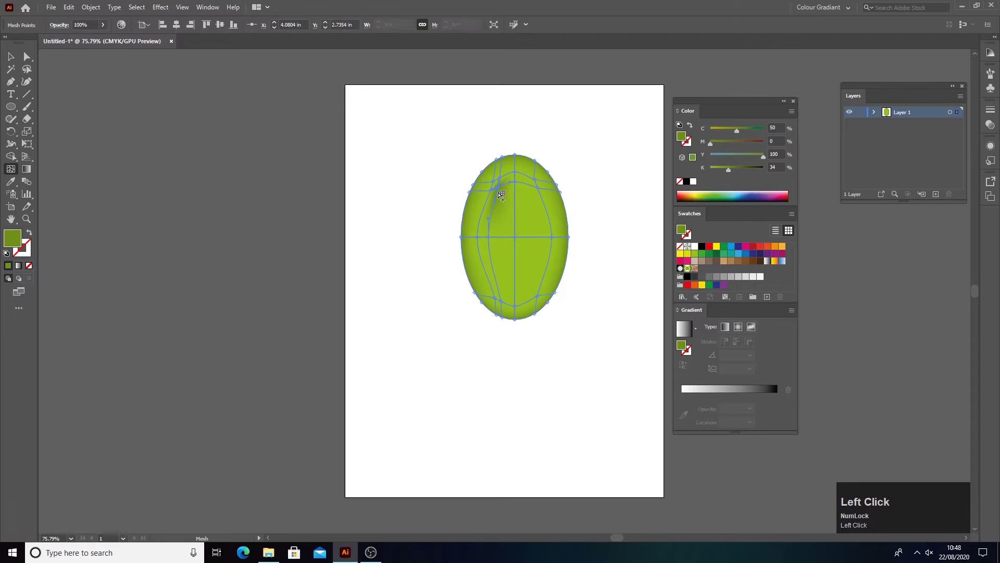
key("ctrl+z")
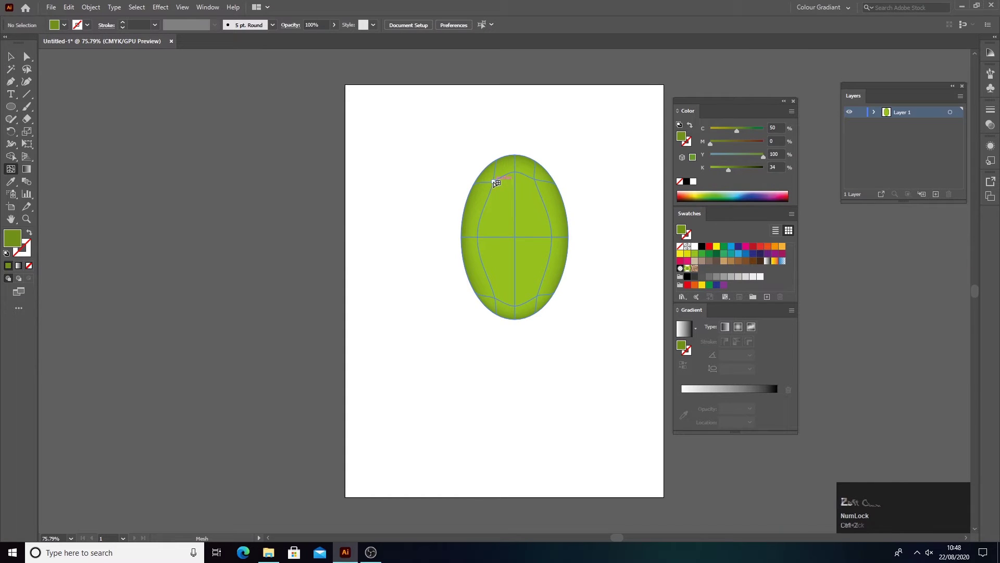
left_click_drag(495, 181, 11, 171)
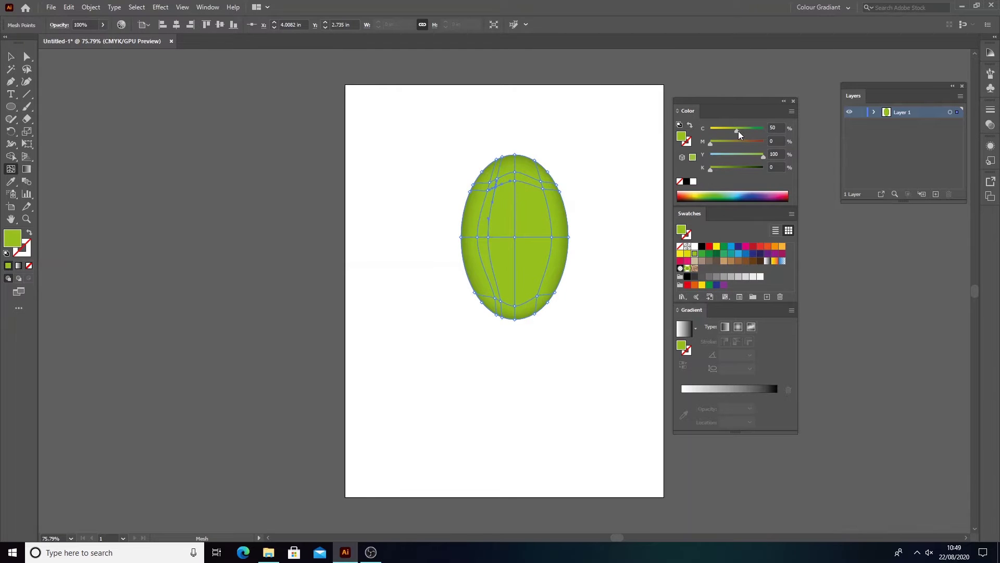
left_click_drag(741, 134, 16, 171)
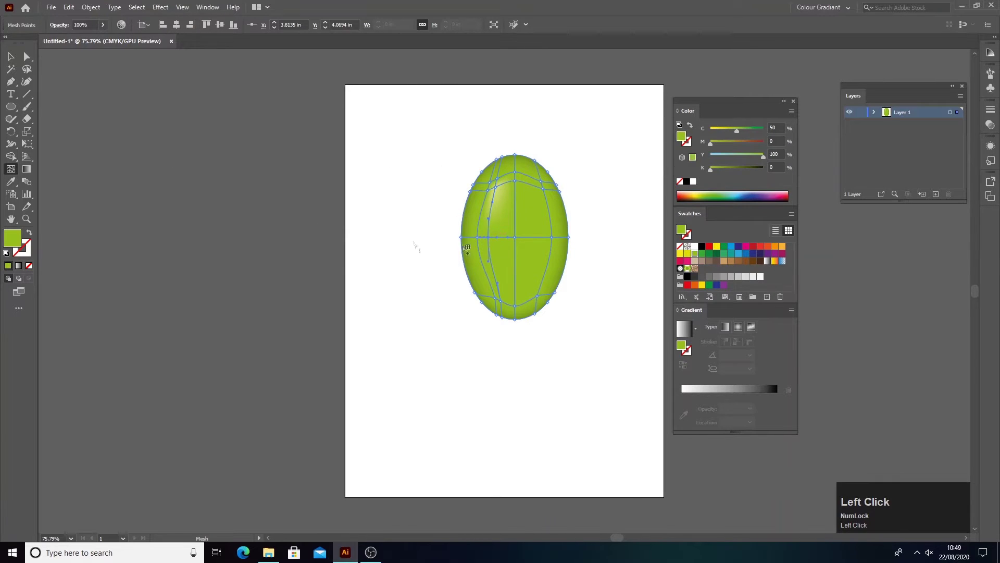
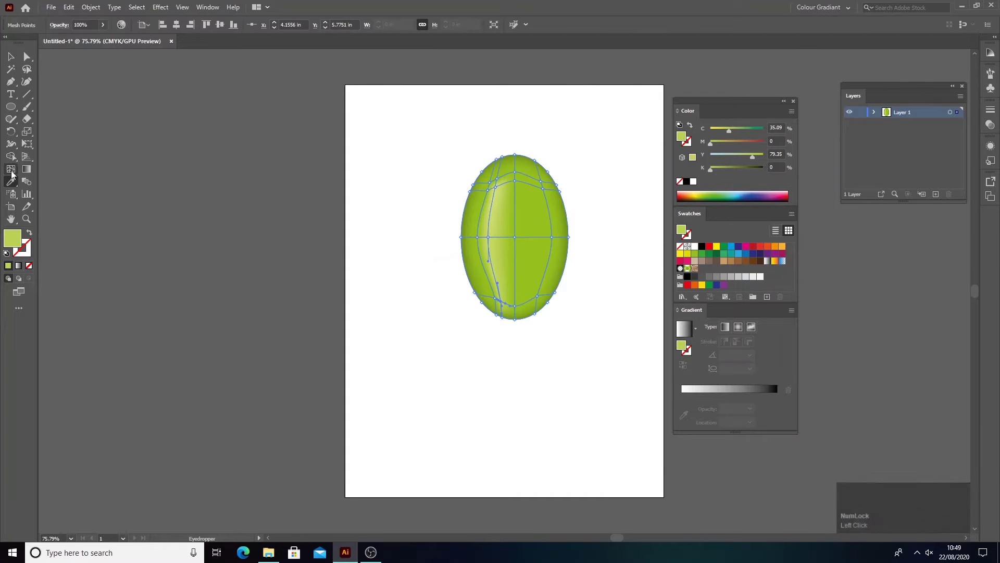
Copy the pale green with the Eyedropper onto mesh points along the left and bottom.
left_click(16, 173)
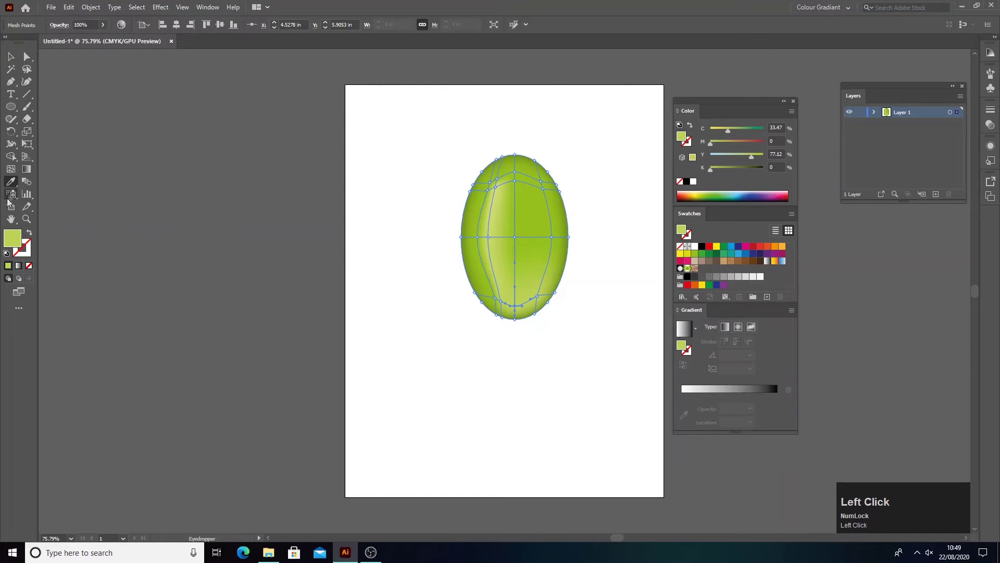
left_click(15, 175)
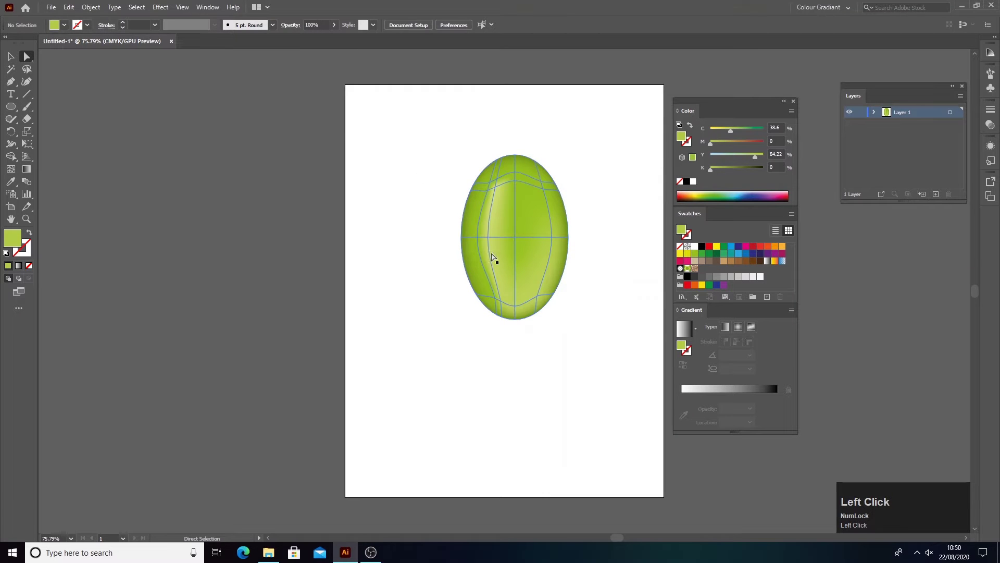
Select the grape together with its brown stem and group them.
left_click(492, 253)
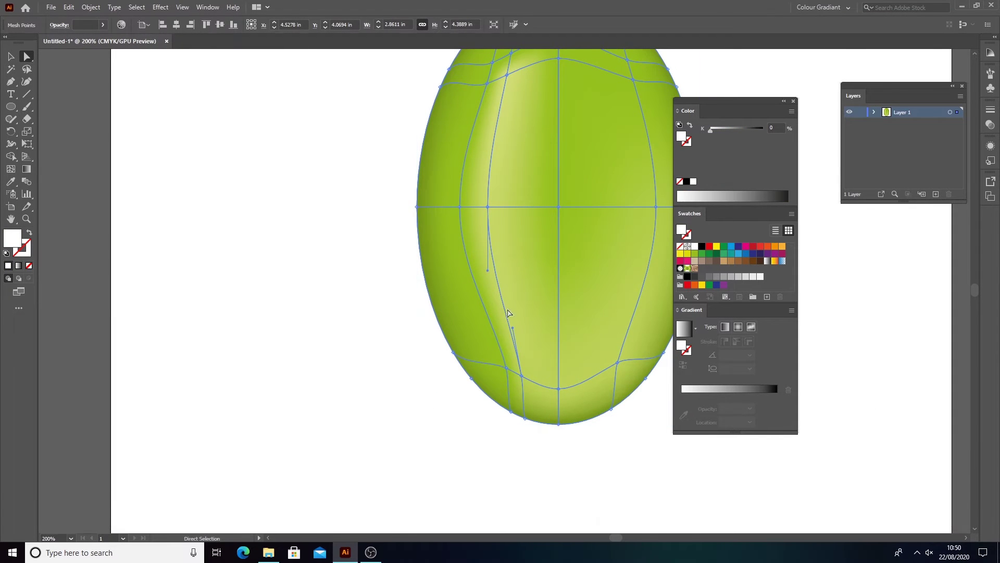
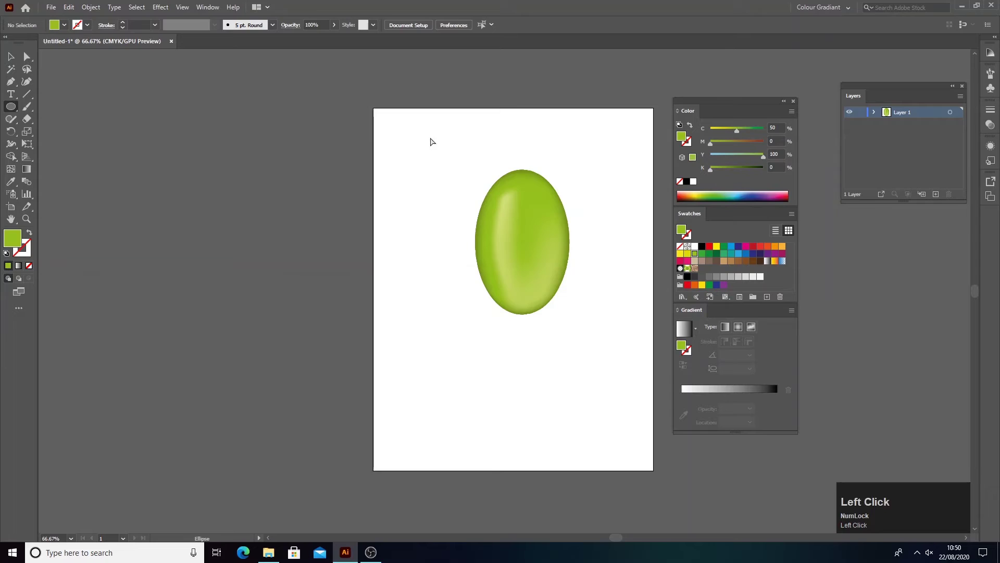
scroll("up", 3)
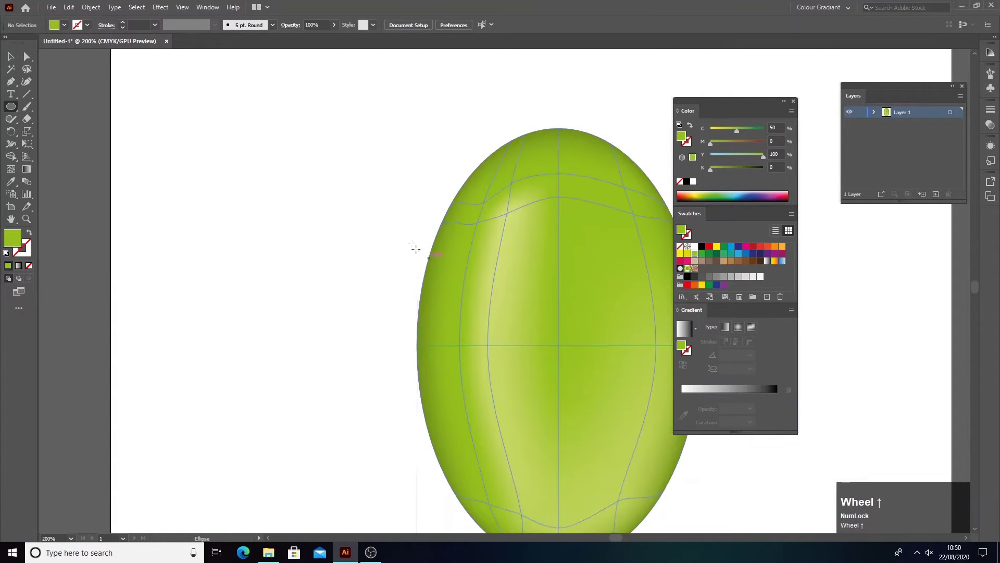
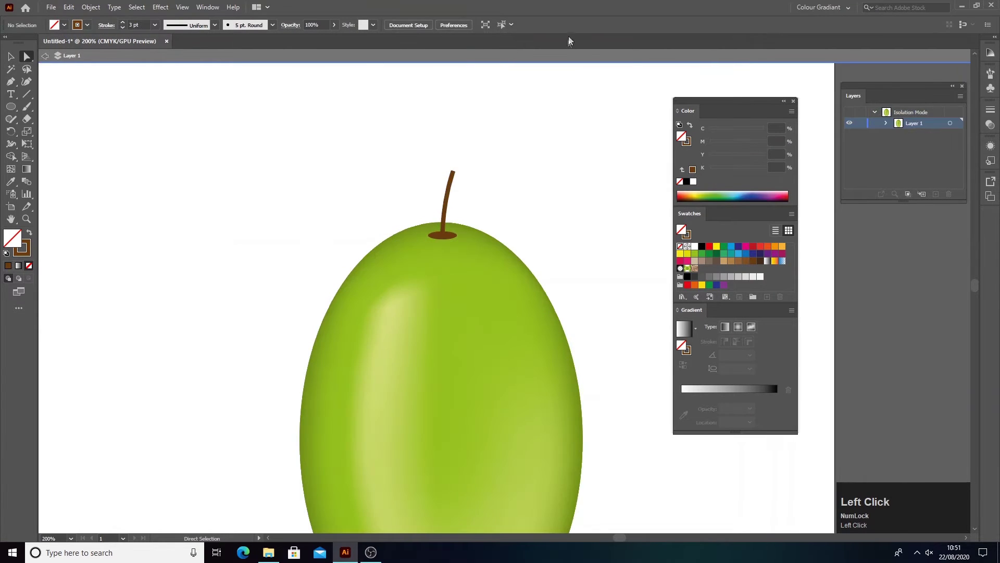
scroll("down", 3)
left_click_drag(44, 60, 573, 435)
key("ctrl+g")
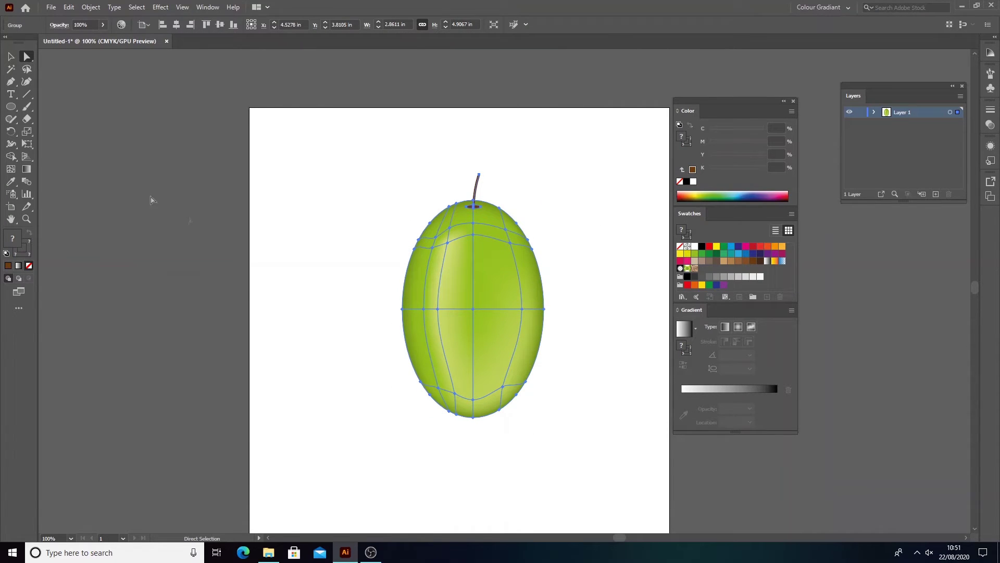
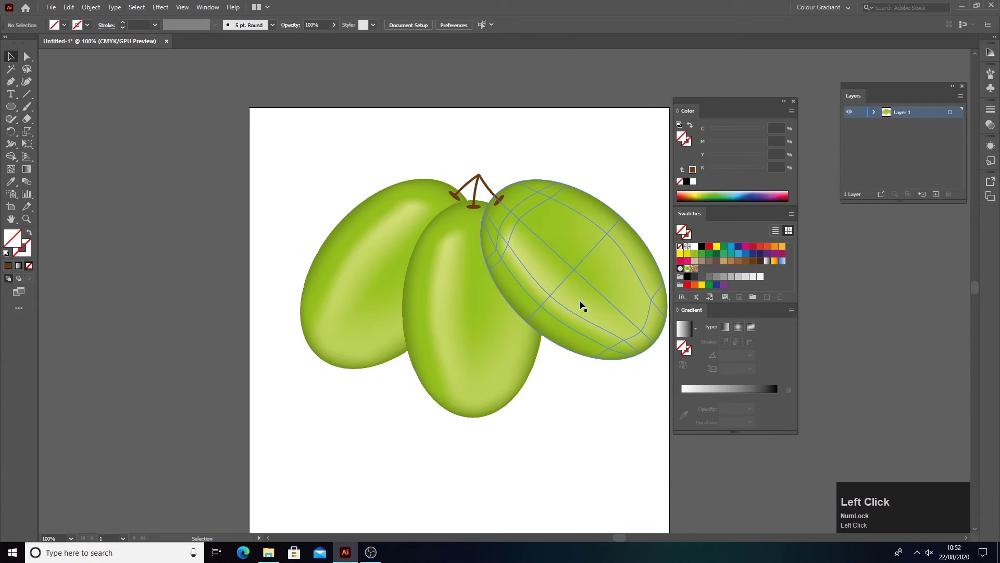
Reorder the overlapping grapes so the three-grape cluster stacks correctly.
right_click(590, 296)
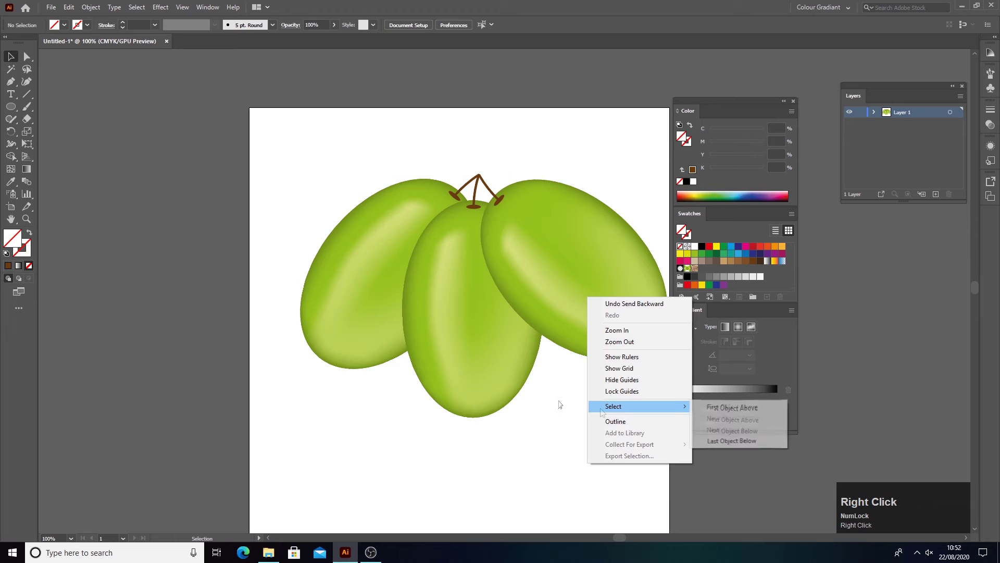
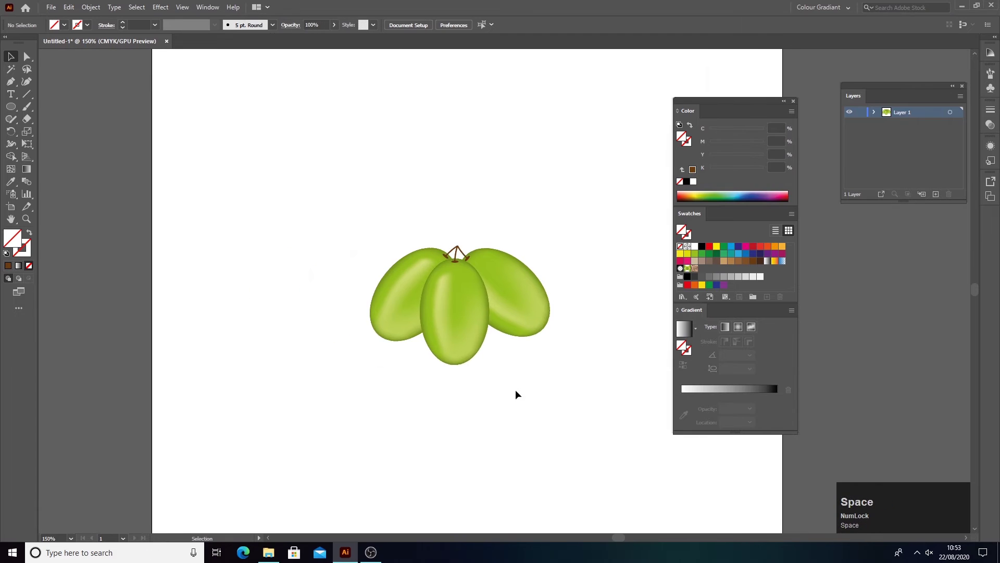
Place a copy of the three-grape cluster beside the original on the artboard.
scroll("up", 3)
left_click(451, 300)
scroll("down", 3)
left_click(458, 259)
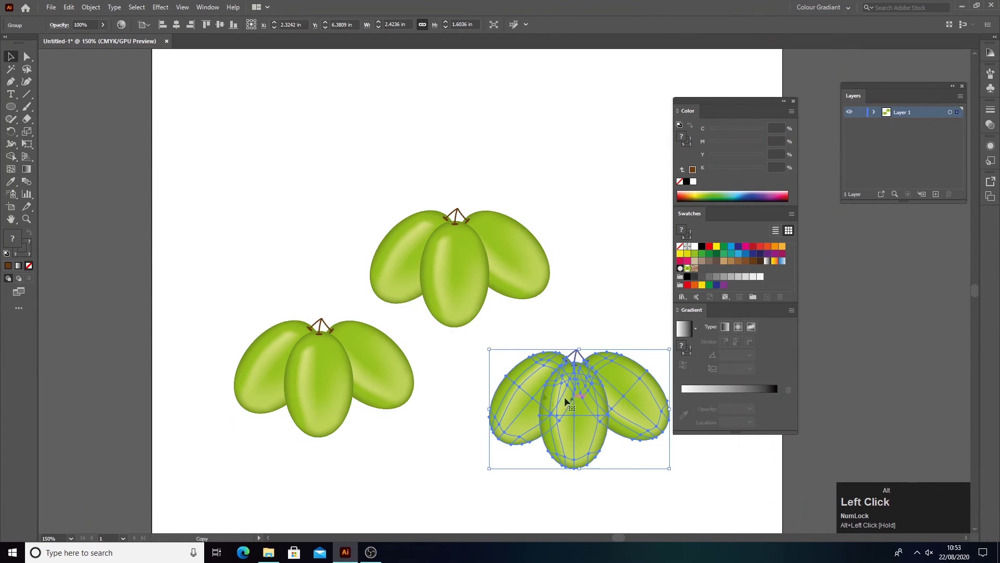
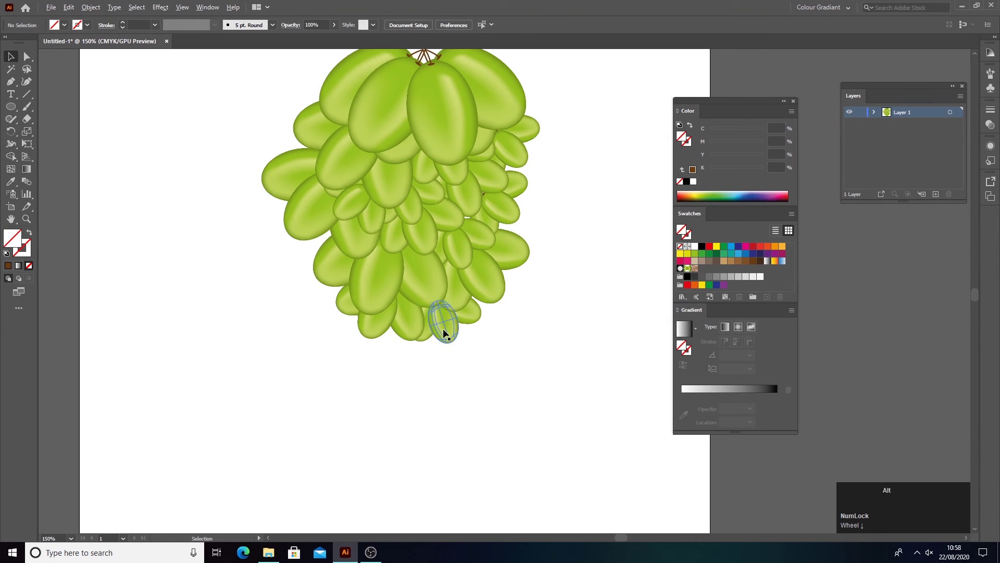
Rotate the small cluster at the bottom of the bunch and adjust its stacking order.
left_click(446, 328)
left_click_drag(446, 328, 474, 401)
right_click(422, 364)
left_click(421, 353)
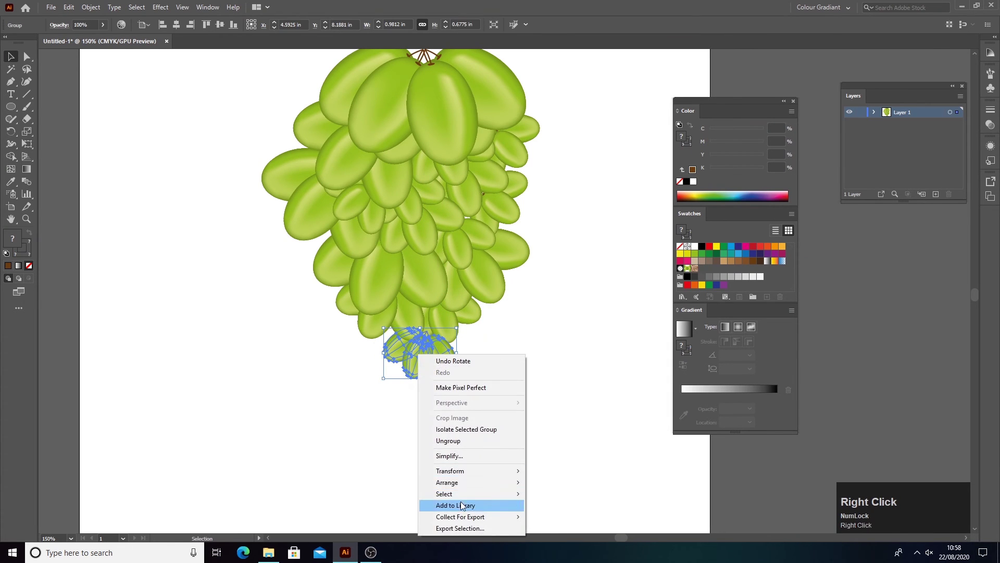
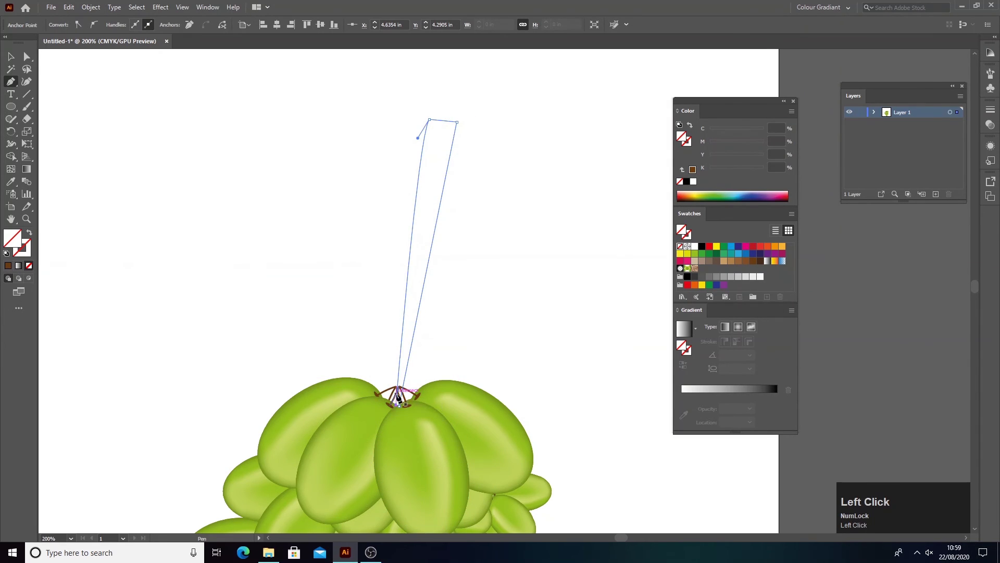
Fill the main stem with a brown gradient and shift its midpoint.
left_click(11, 267)
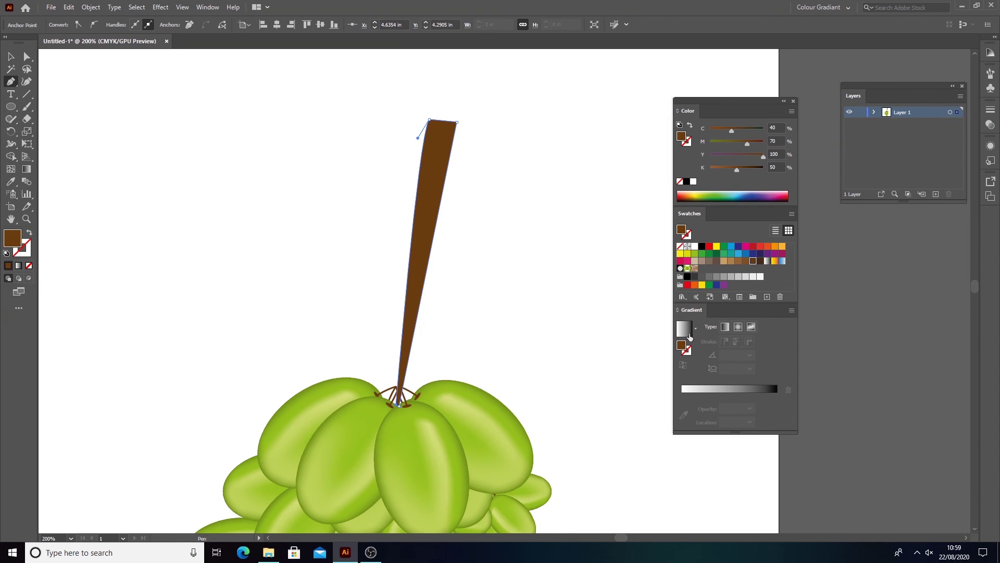
left_click(691, 334)
key("alt+Num_Lock")
left_click_drag(683, 410, 728, 404)
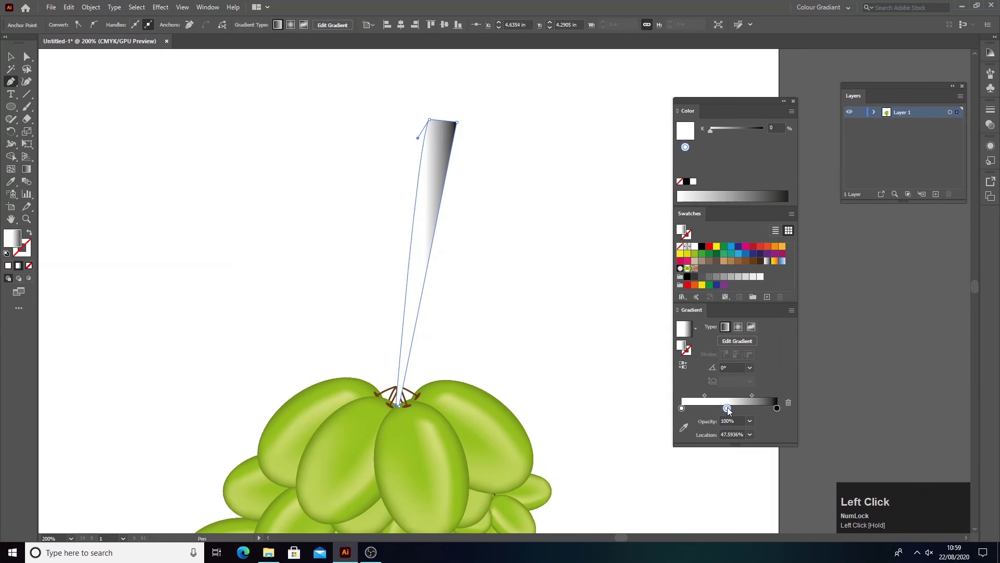
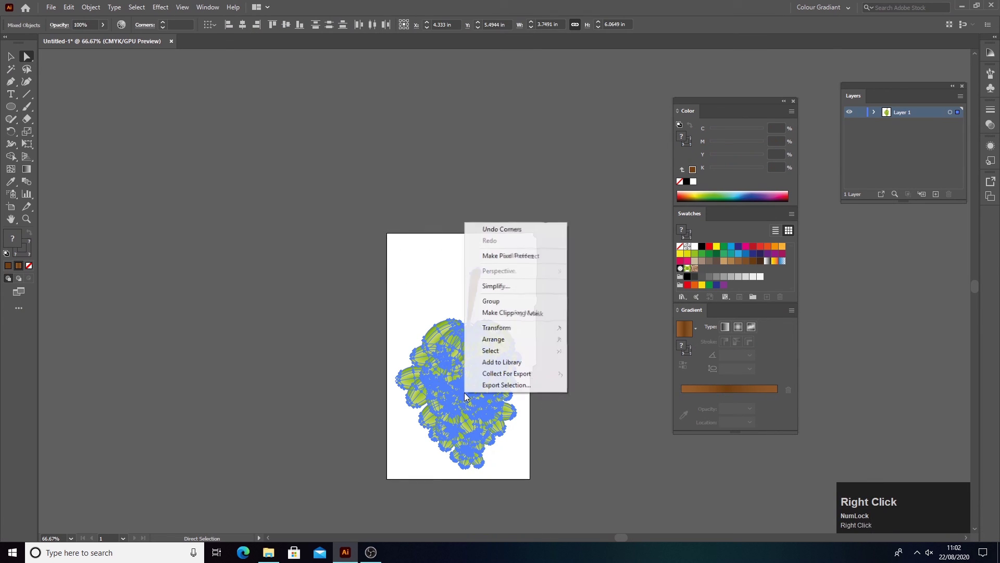
Group all the grape artwork and stem into one object, then deselect.
right_click(511, 301)
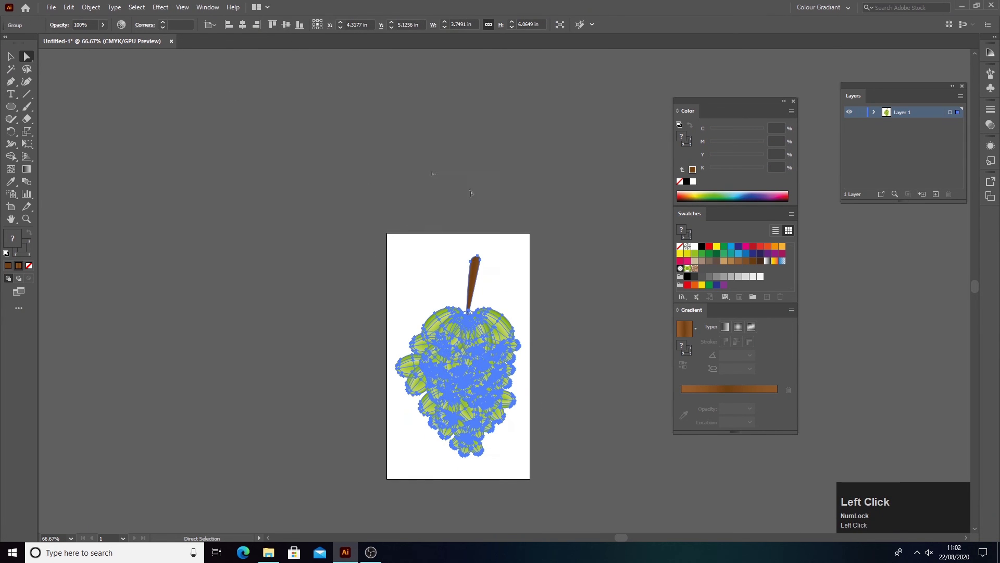
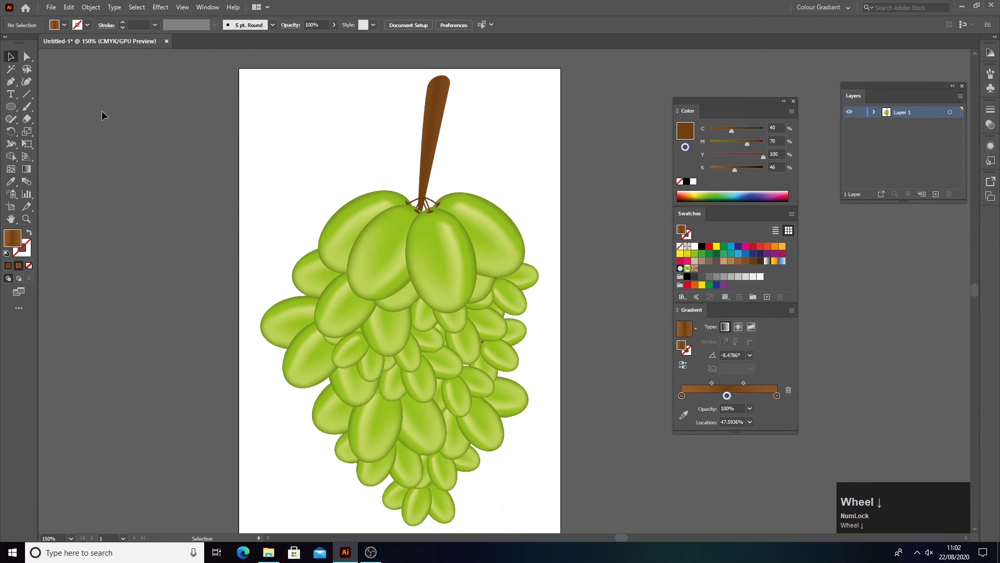
left_click(105, 111)
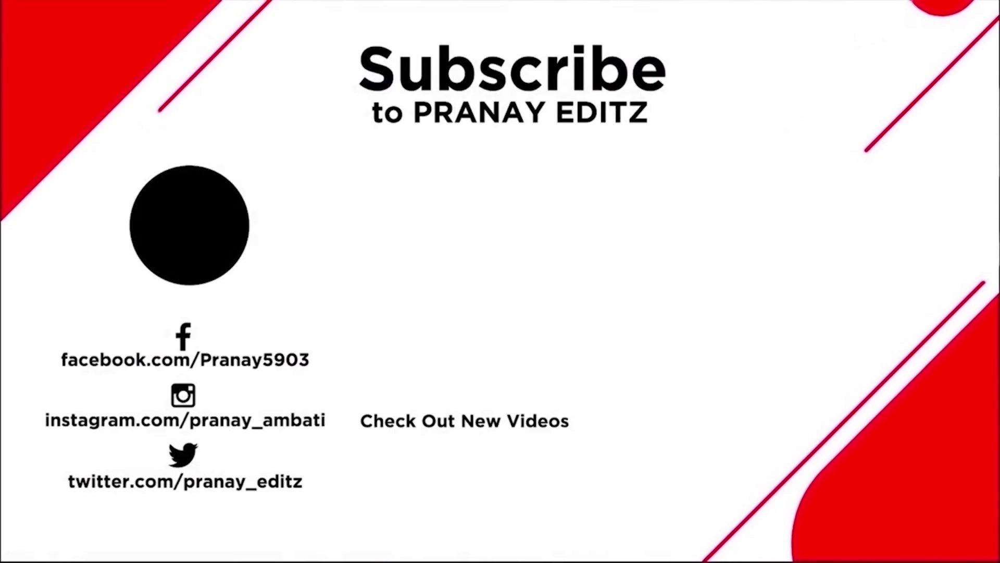